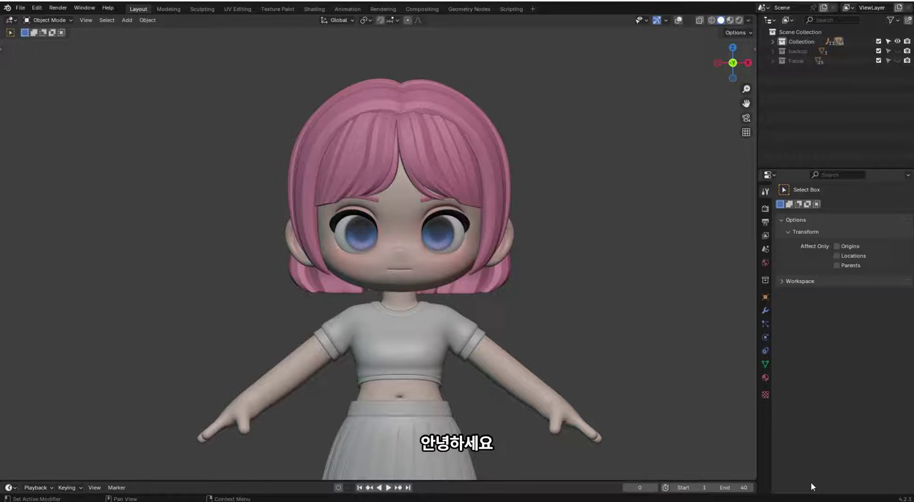
Step: Play the timeline to preview the finished character's facial expressions
key(space)
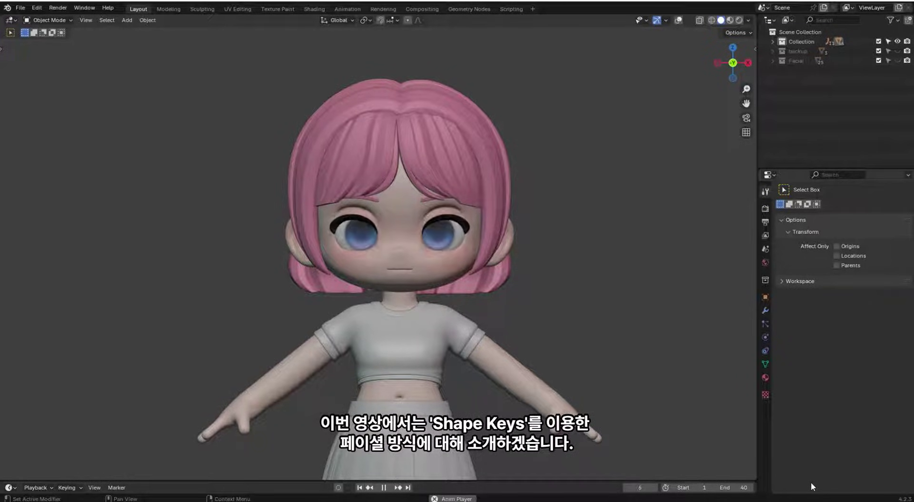
Step: Stop the preview and duplicate the head mesh with Shift+D
key(space)
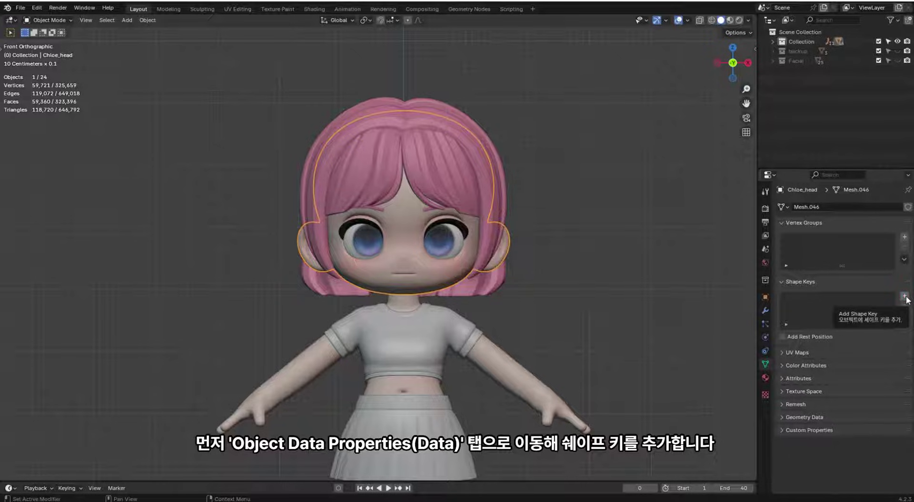
key(shift+d)
Step: Slide the duplicated head sideways along X and frame it in the viewport for editing
key(g)
text(gx)
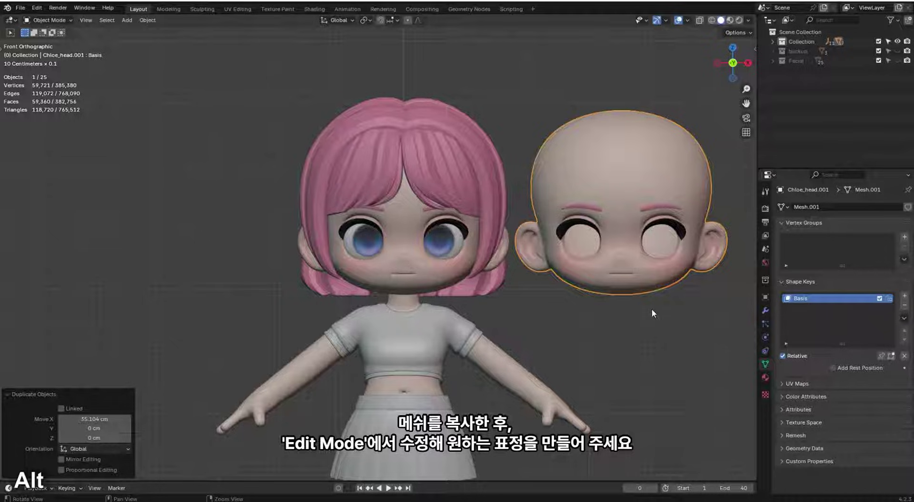
middle_click(646, 314)
middle_click(522, 284)
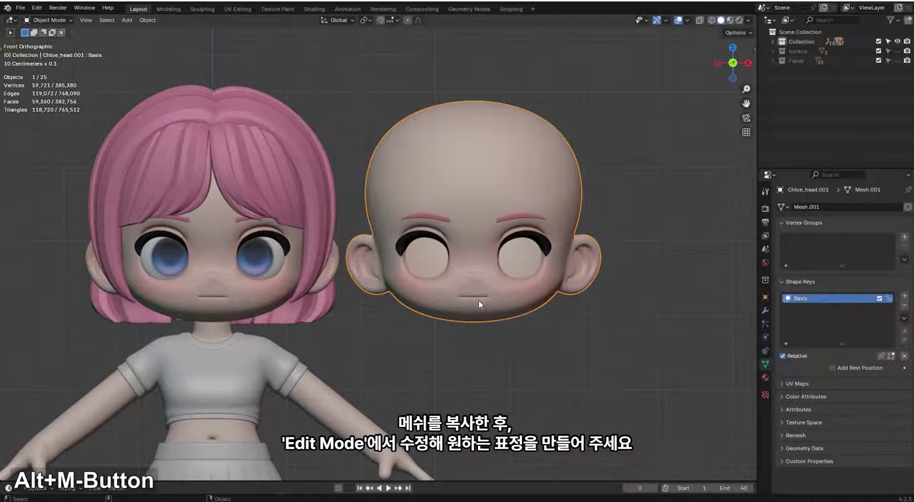
middle_click(485, 303)
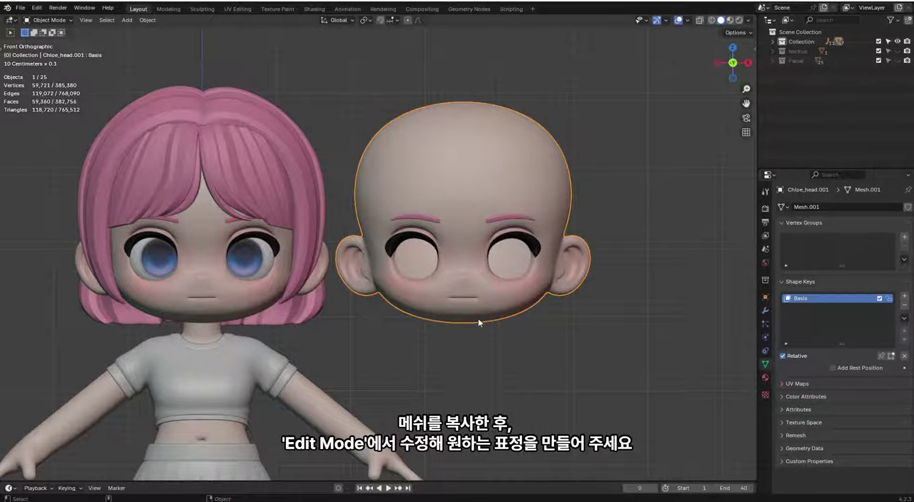
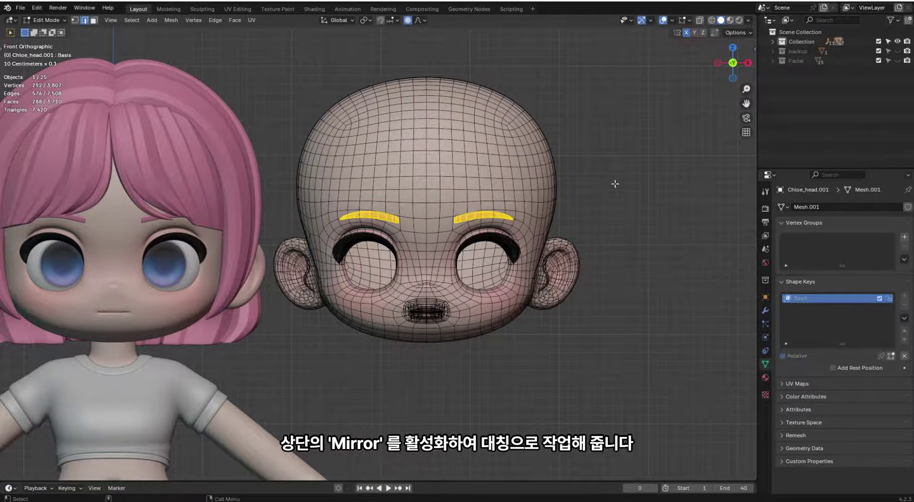
Step: Reshape the copy's face into a closed-eye smile by moving vertices on Z and scaling on XZ in X-ray view
middle_click(667, 18)
key(1)
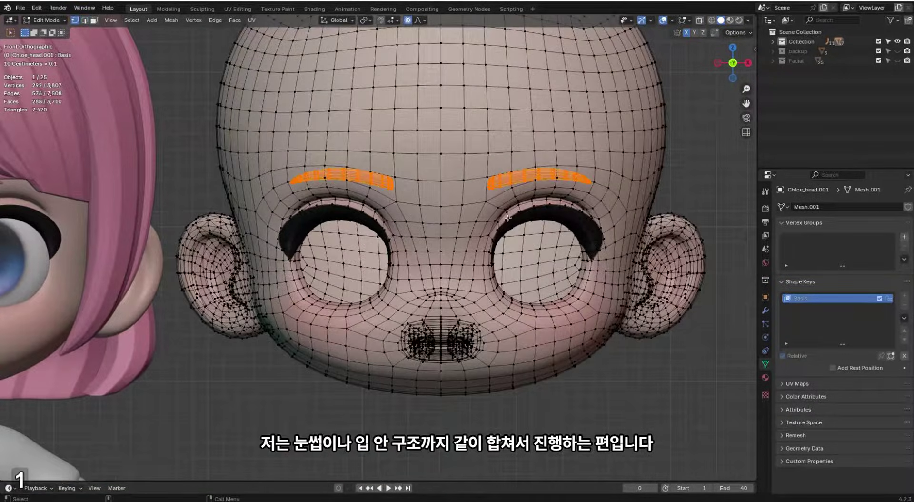
key(alt+z)
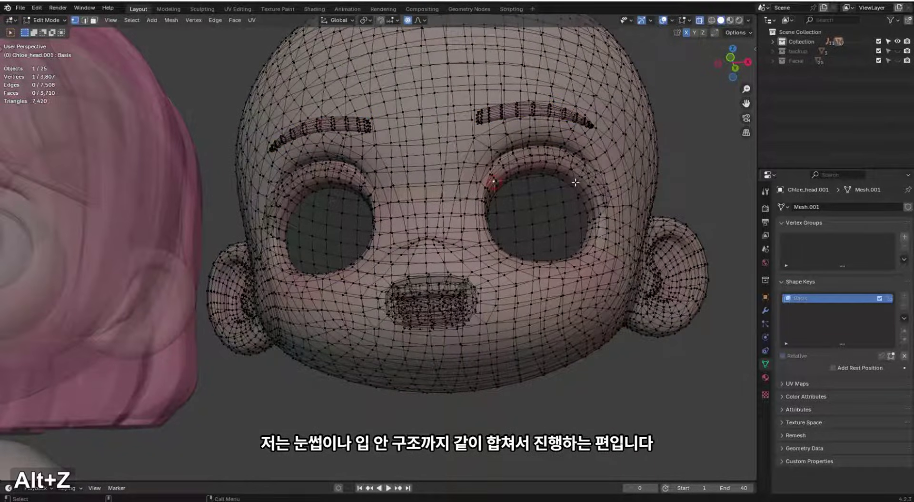
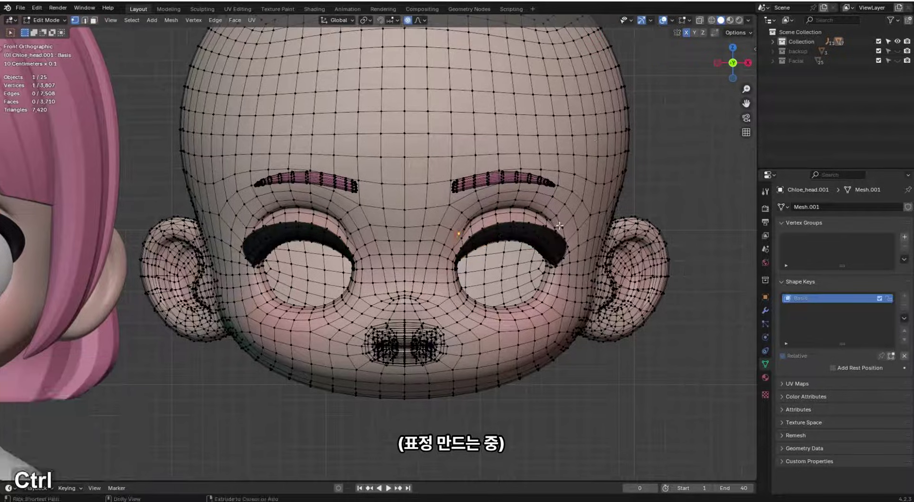
text(gz)
text(sxz)
Step: Leave Edit Mode and check the edited face from the front before joining it as shape key Chloe_head.001
key(Tab)
middle_click(469, 233)
middle_click(532, 228)
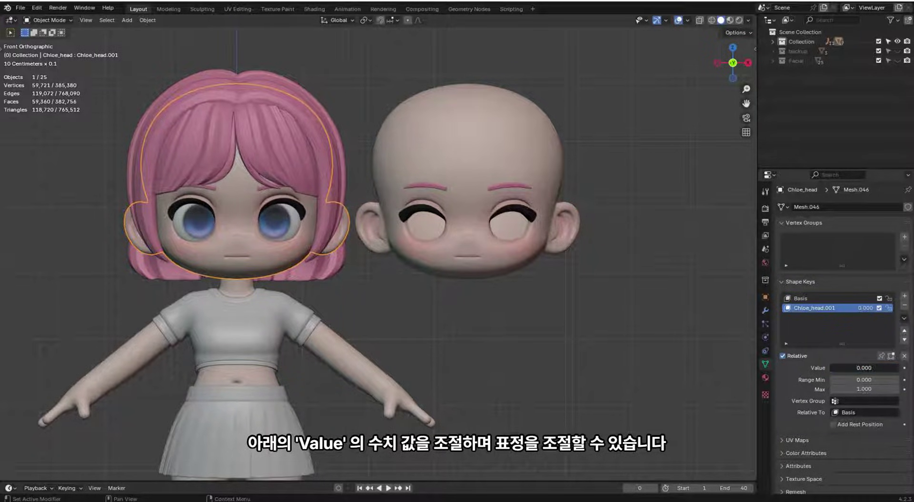
Step: Duplicate the head again, move the copies above and left of the character, and frame the left copy
middle_click(432, 249)
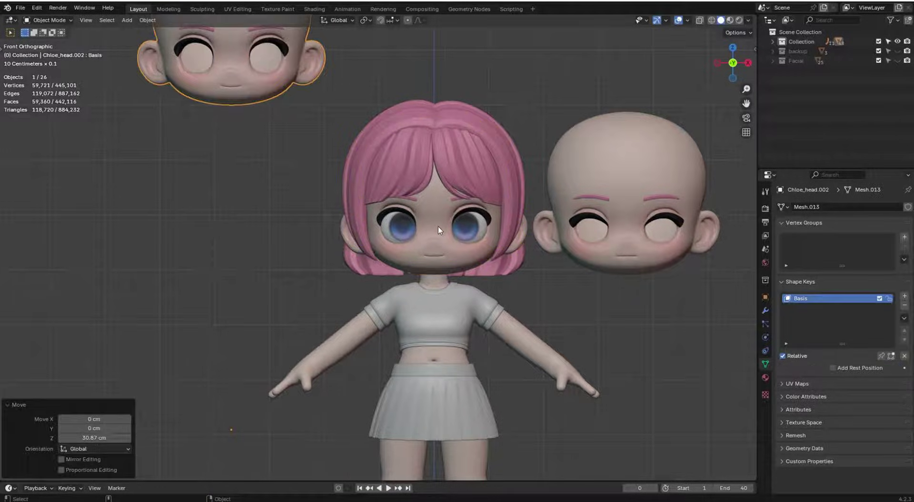
key(shift+d)
key(g)
key(x)
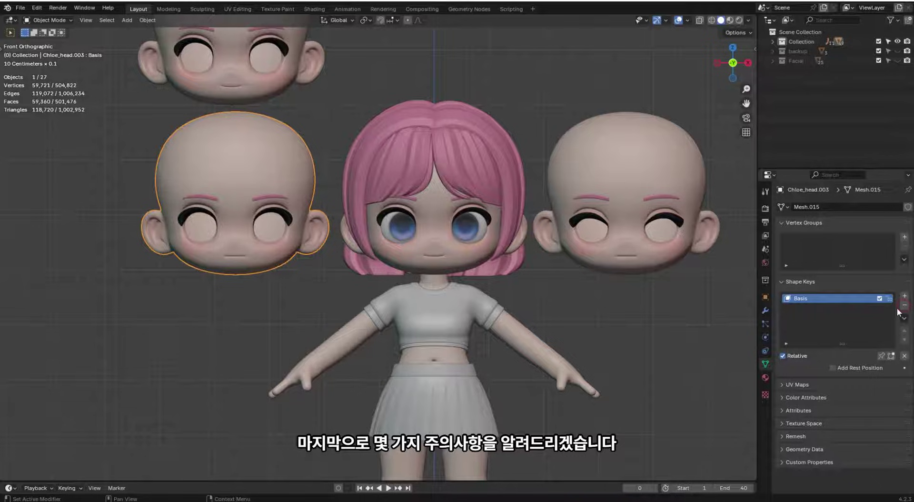
middle_click(276, 328)
middle_click(320, 330)
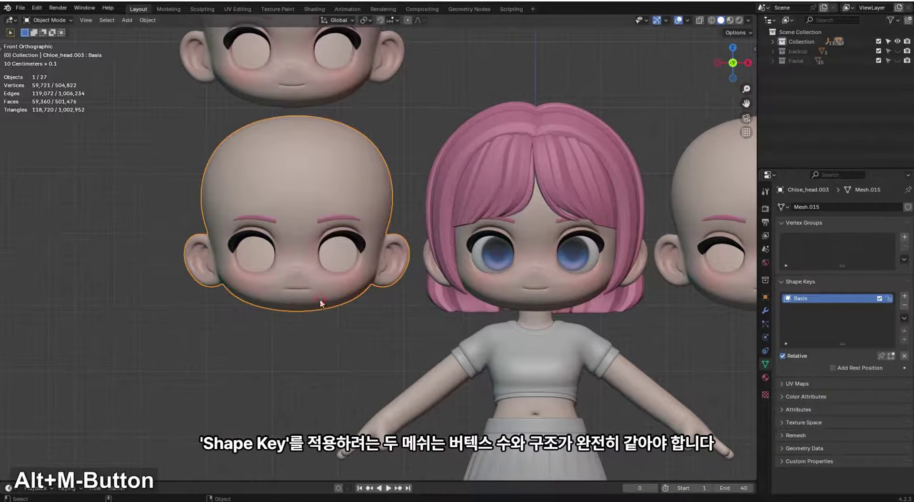
middle_click(332, 305)
Step: Reshape the left copy's face with edge-loop edits for the Chloe_head.002 expression
key(Tab)
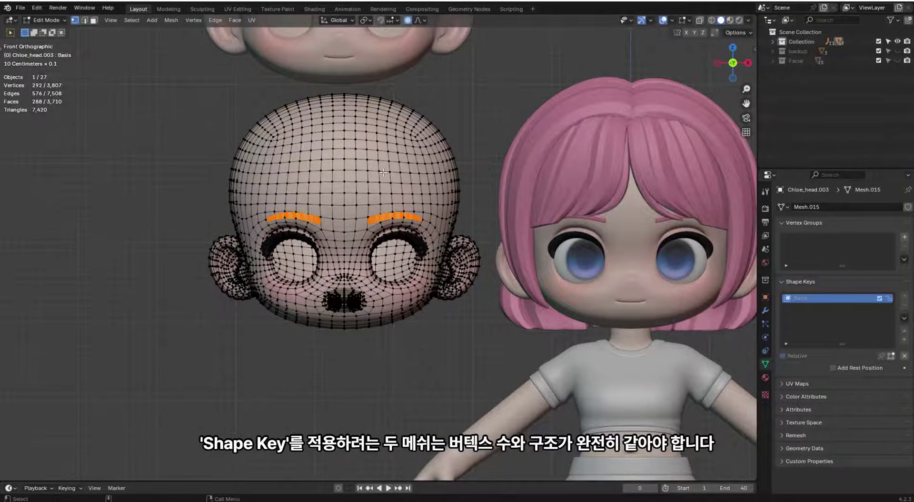
key(2)
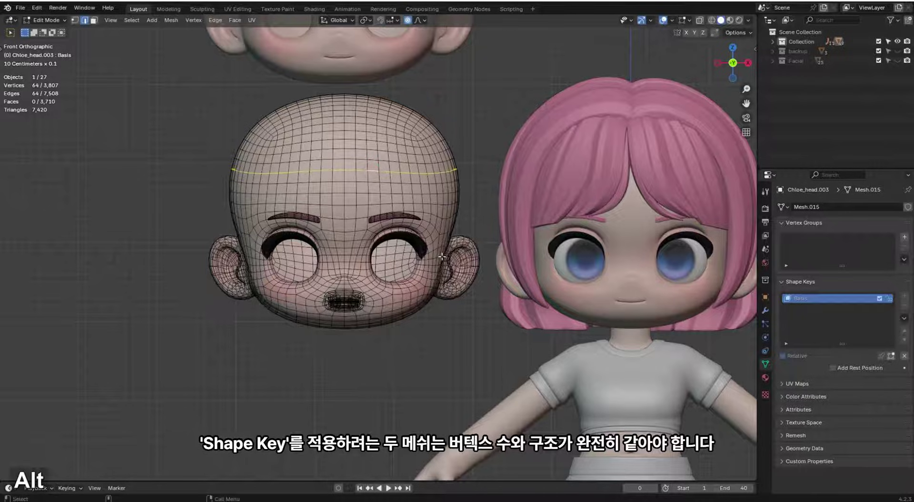
key(x)
middle_click(791, 296)
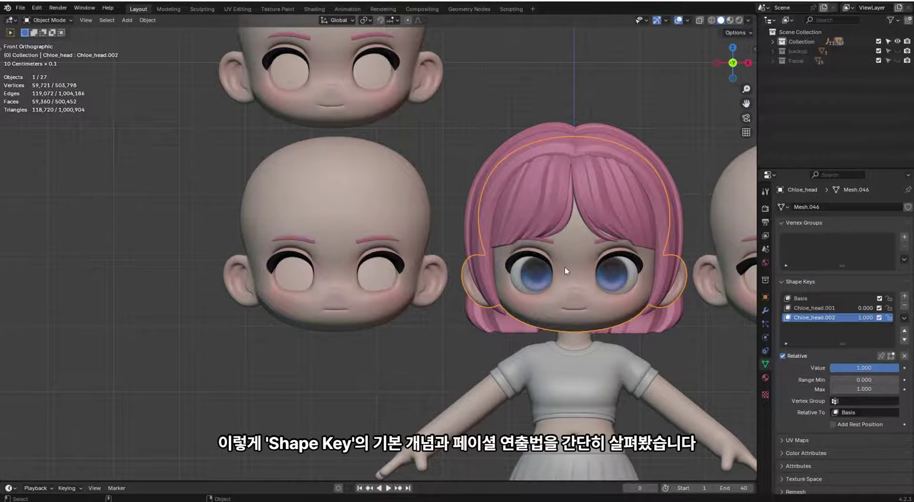
Step: Pull the view back to frame the character among all the head copies
middle_click(566, 282)
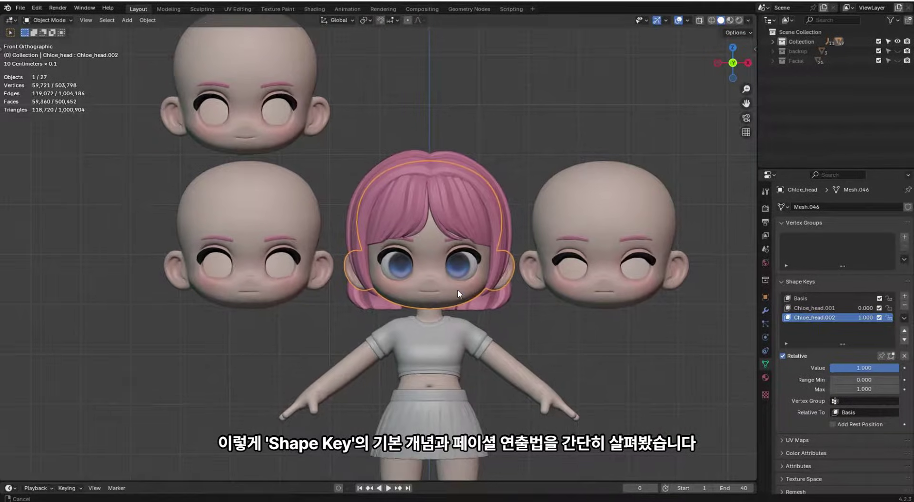
middle_click(465, 313)
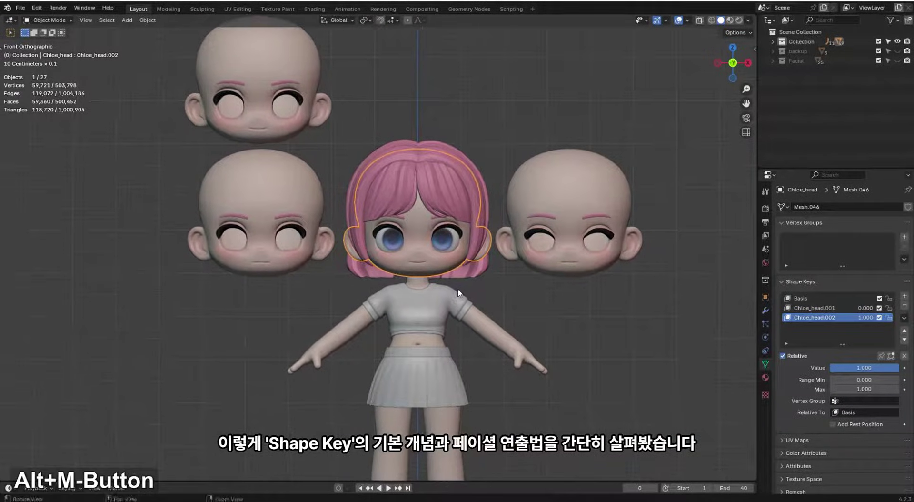
middle_click(461, 292)
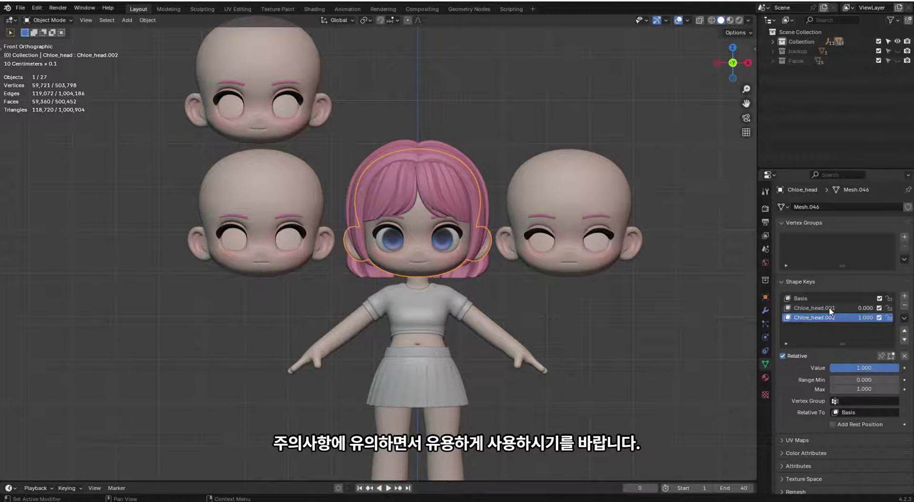